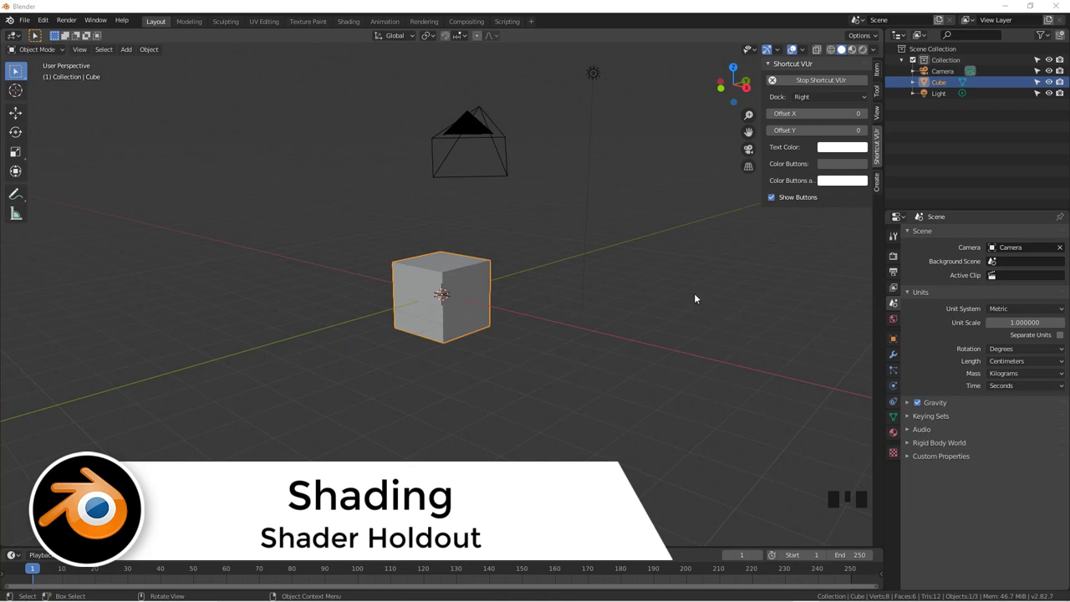
# - Delete the default cube, leaving only the camera and light in the scene
pyautogui.moveTo(564, 278); pyautogui.dragTo(547, 285)
pyautogui.scroll(3)
pyautogui.moveTo(514, 305); pyautogui.dragTo(527, 304)
pyautogui.press('x')
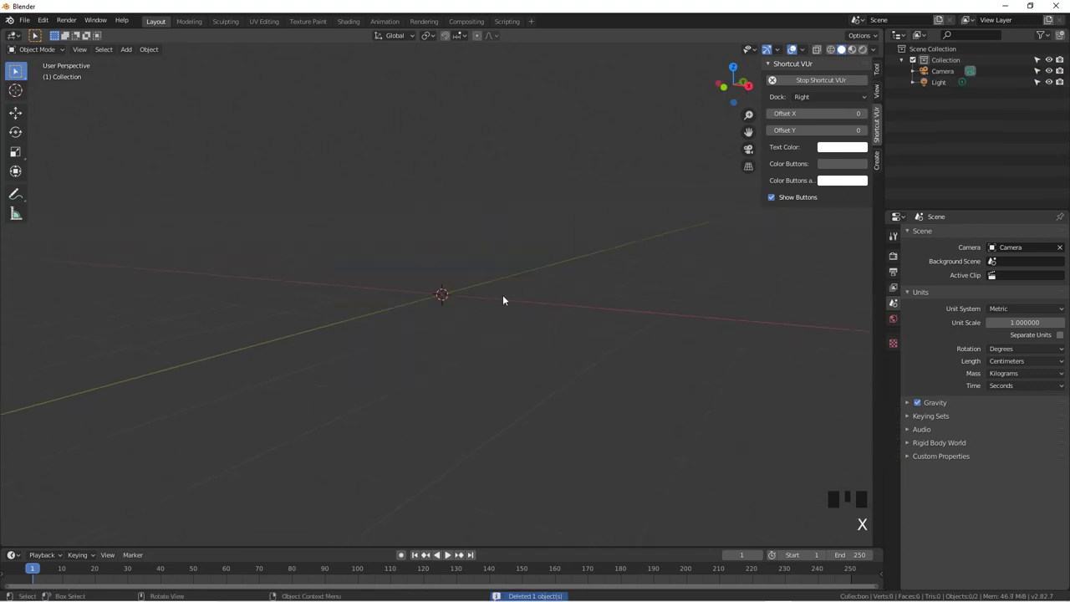
# - Add a plane in front view, stand it upright and scale it to about 2.85
pyautogui.press('KP_1')
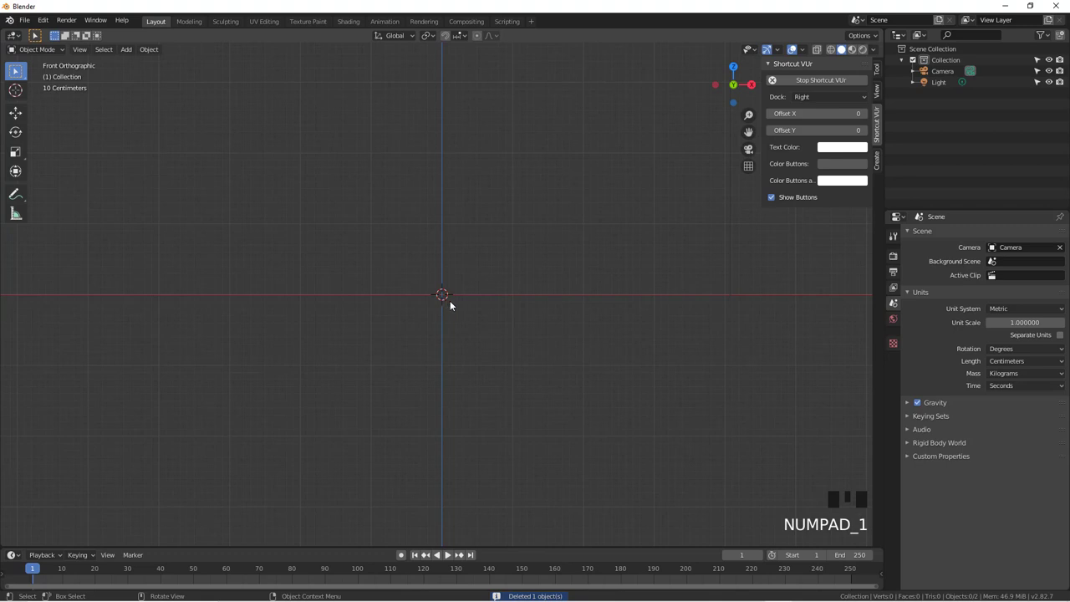
pyautogui.press('shift+a')
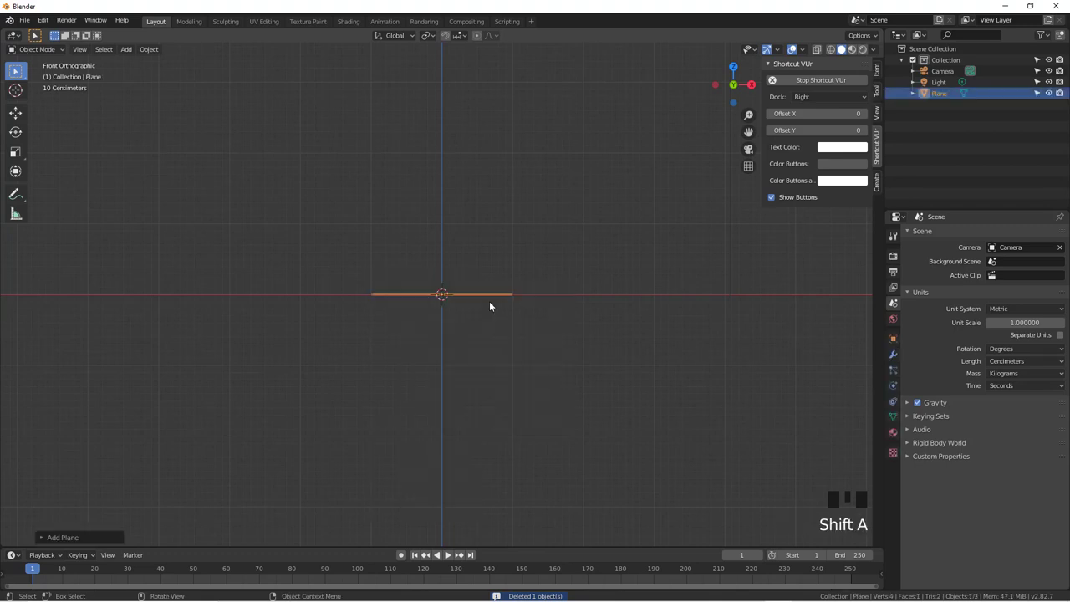
pyautogui.click(44, 538)
pyautogui.moveTo(147, 463); pyautogui.dragTo(449, 324)
pyautogui.press('s')
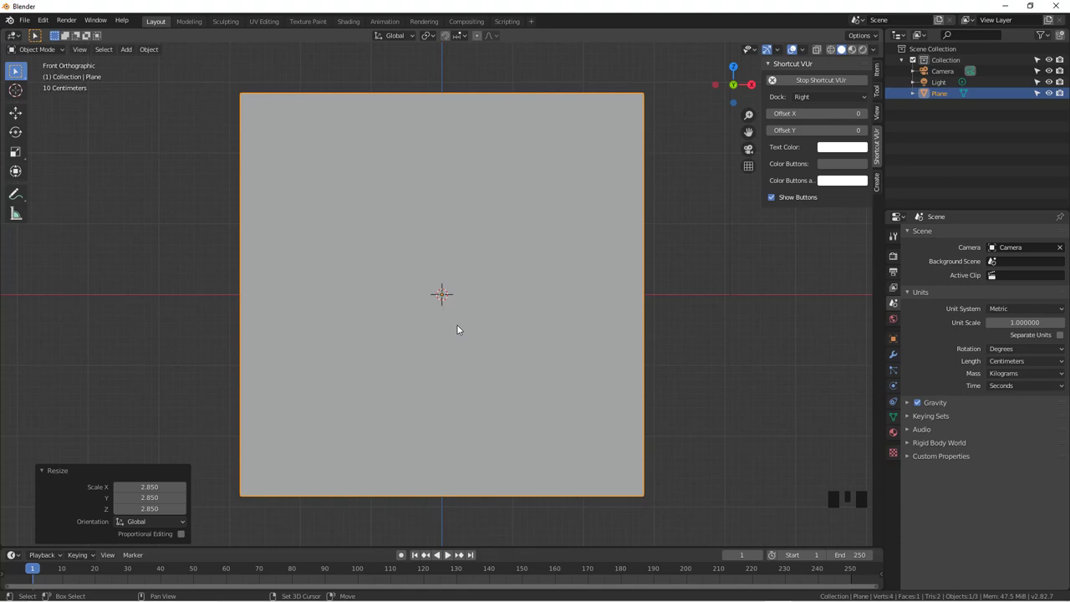
# - Add a cube at the plane's centre and select the plane
pyautogui.press('shift+a')
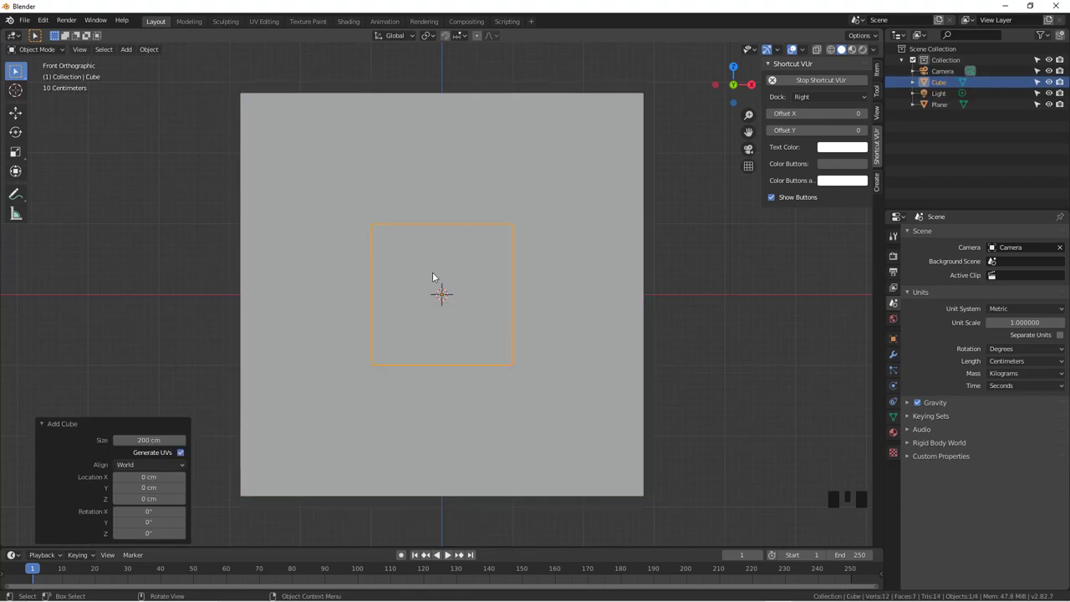
pyautogui.moveTo(450, 279); pyautogui.dragTo(483, 291)
pyautogui.press('KP_1')
pyautogui.click(523, 185)
# - Give the plane a new material with a near-black base colour (V 0.06)
pyautogui.click(893, 436)
pyautogui.moveTo(1019, 280); pyautogui.dragTo(978, 387)
pyautogui.click(1002, 394)
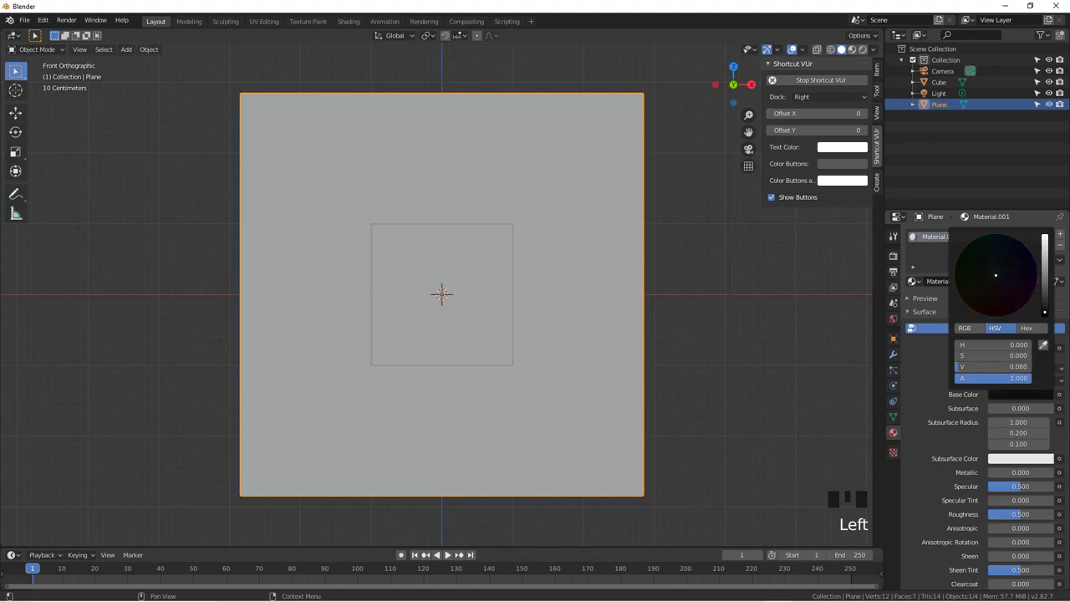
pyautogui.click(854, 48)
pyautogui.click(505, 246)
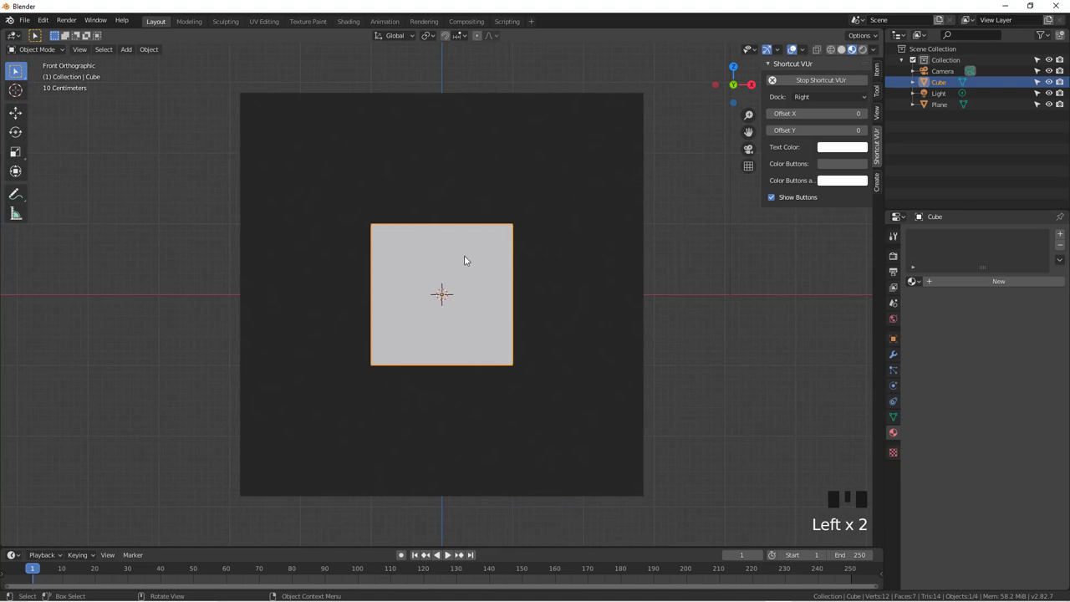
# - Create a new material for the cube with its Surface set to Holdout
pyautogui.click(979, 282)
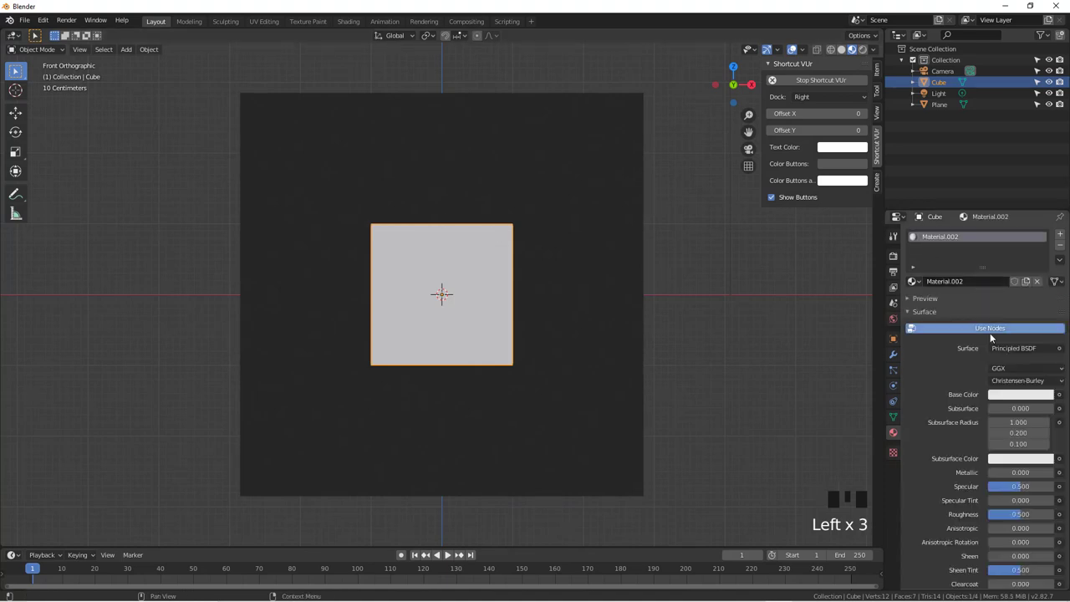
pyautogui.moveTo(1014, 347); pyautogui.dragTo(933, 229)
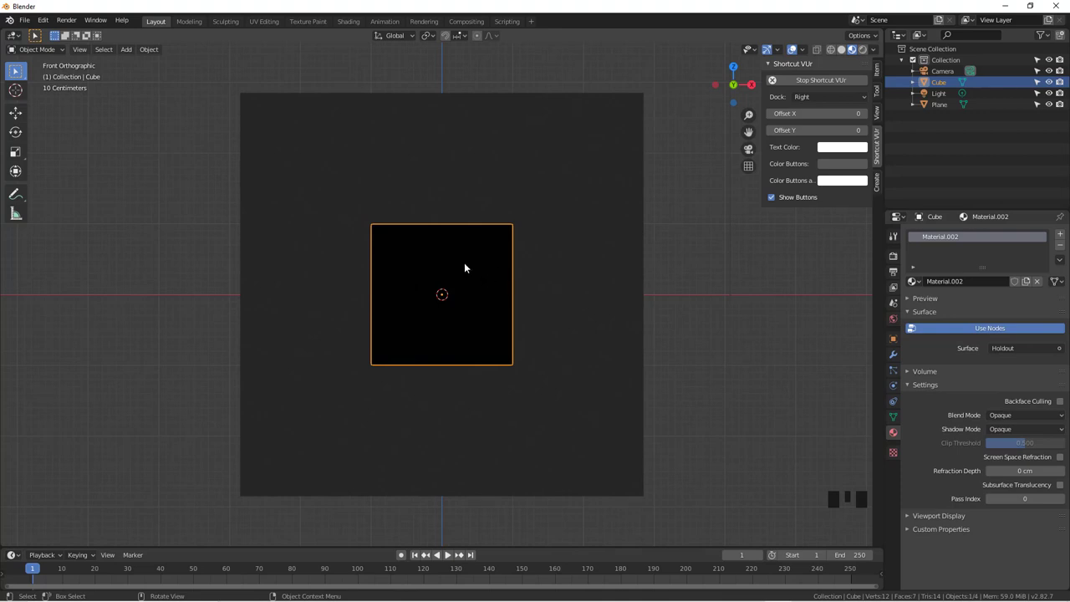
# - Move the holdout cube around and back near the plane's centre, previewed in rendered shading
pyautogui.press('g')
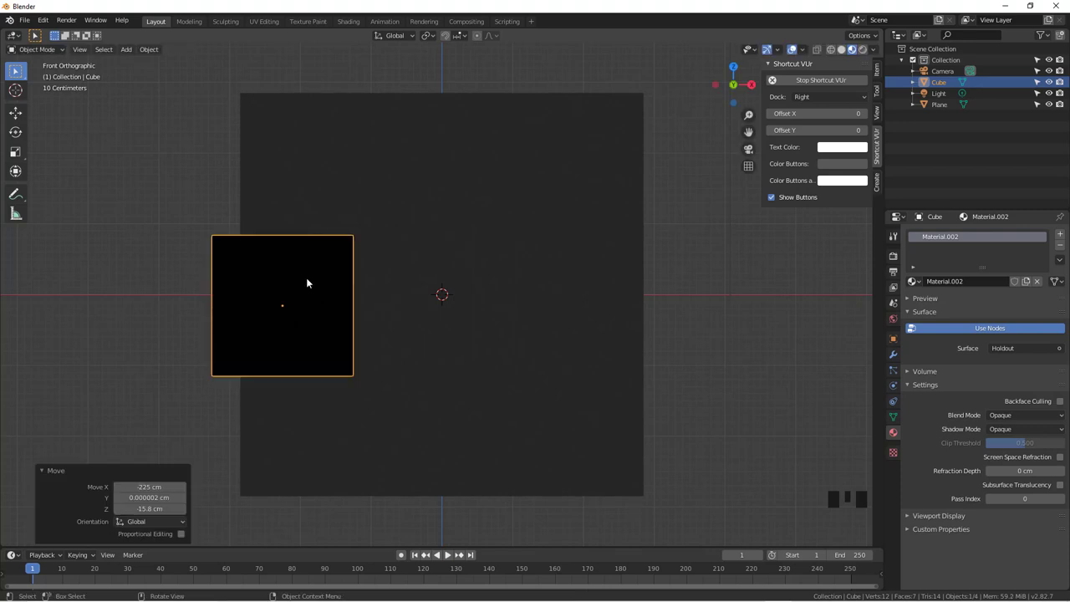
pyautogui.press('a')
pyautogui.click(305, 278)
pyautogui.press('g')
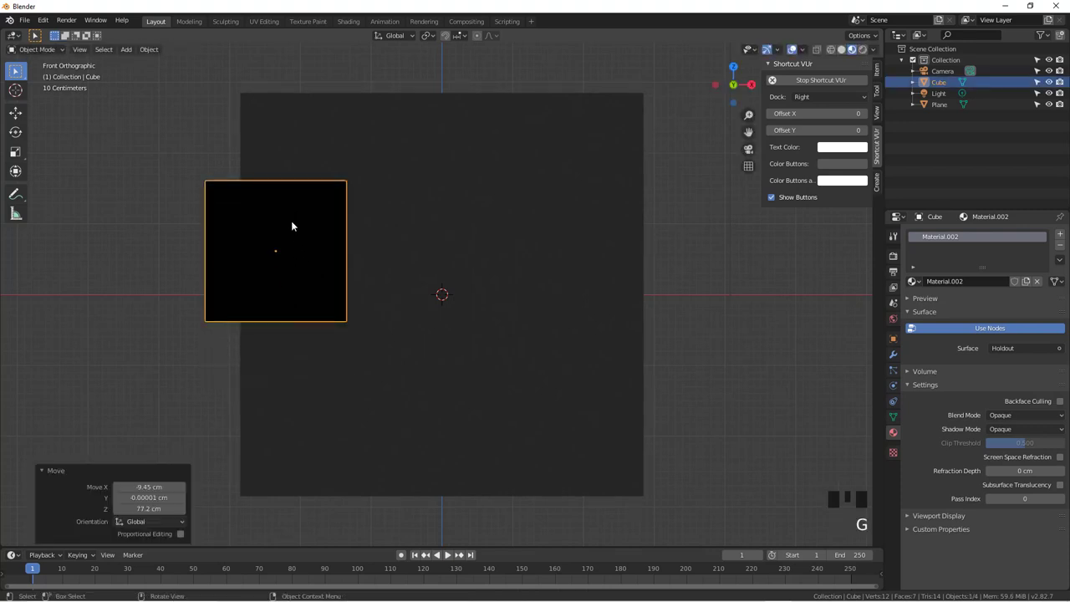
pyautogui.click(867, 49)
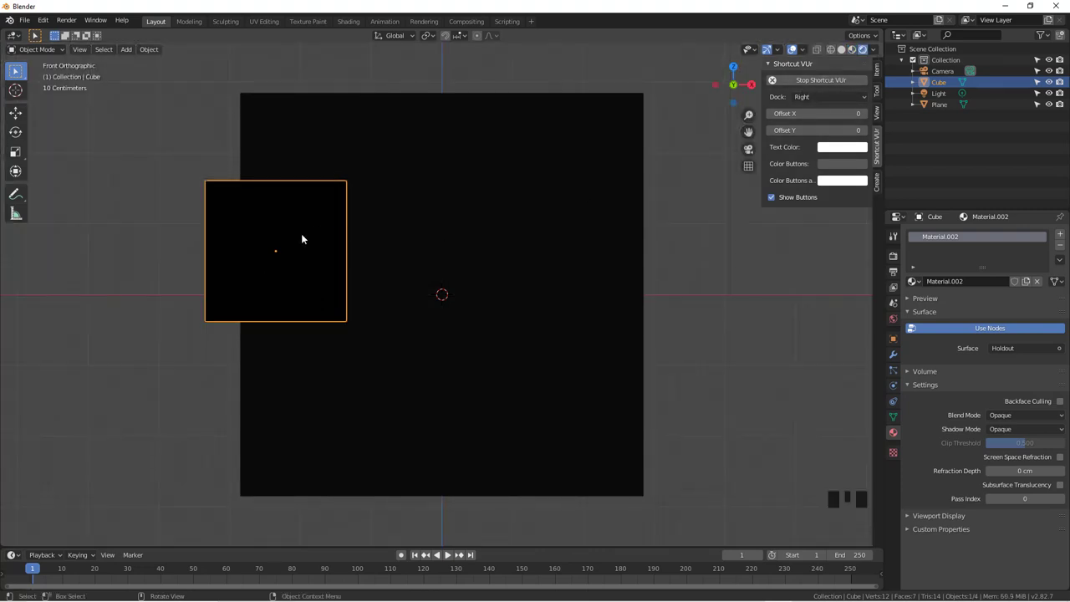
pyautogui.press('g')
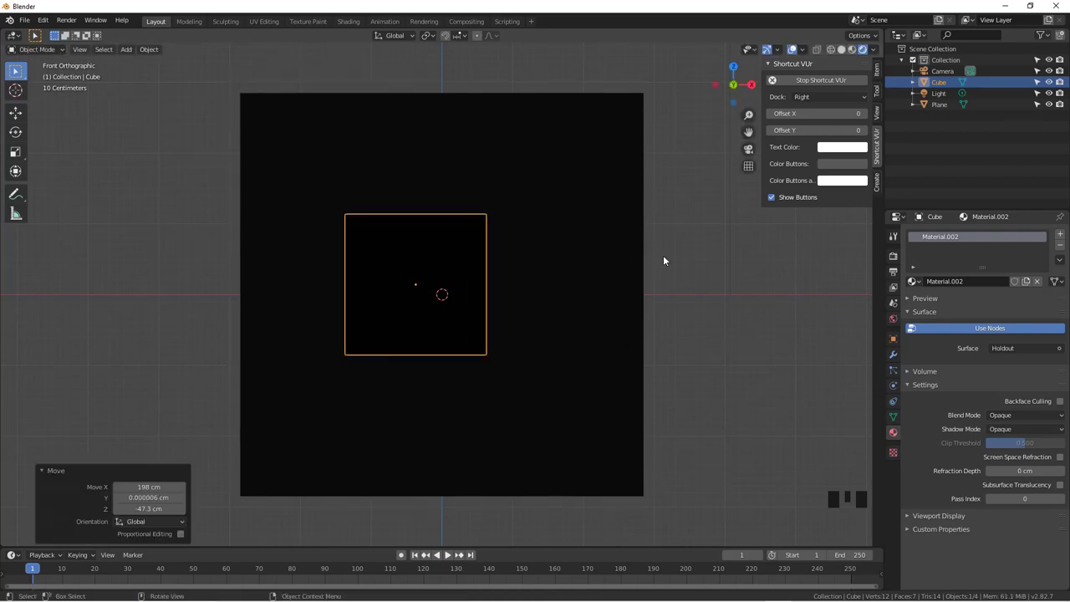
# - Enable Transparent under Film in Render Properties so the cube cuts a see-through hole
pyautogui.click(901, 257)
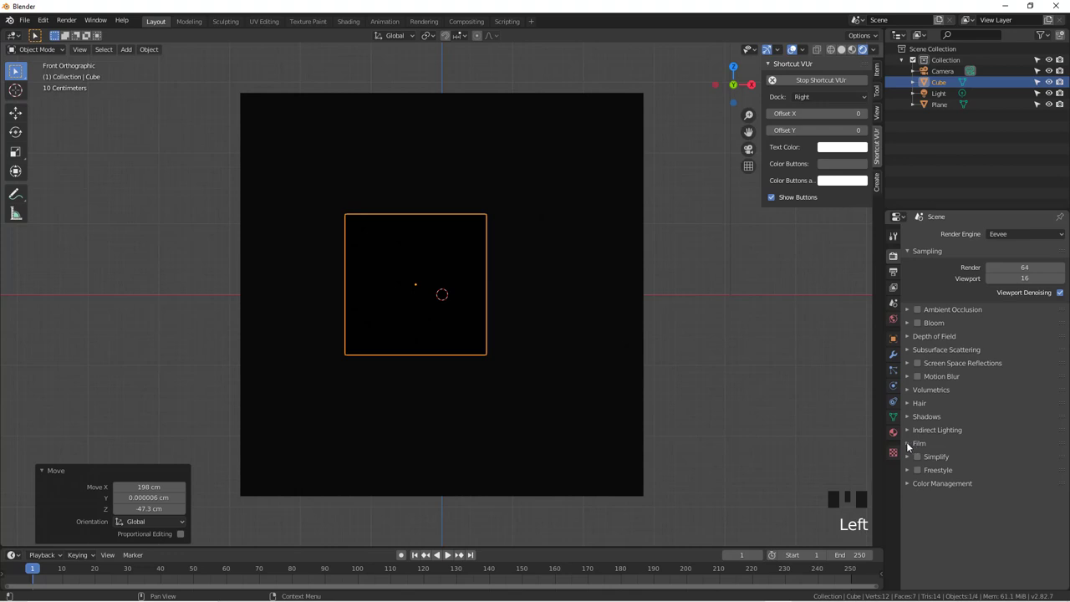
pyautogui.moveTo(913, 446); pyautogui.dragTo(986, 451)
pyautogui.click(1053, 474)
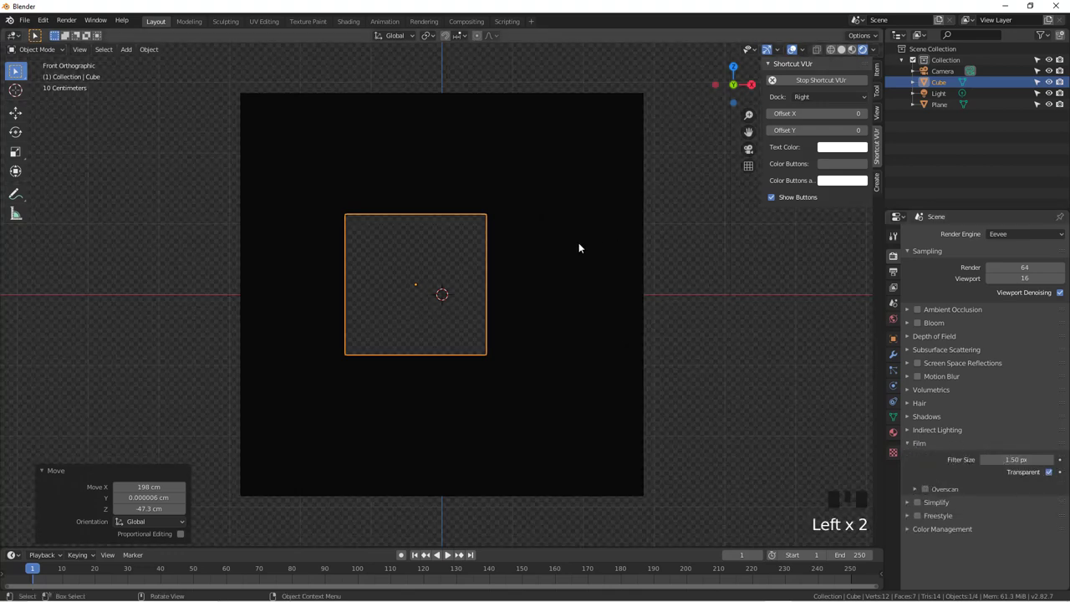